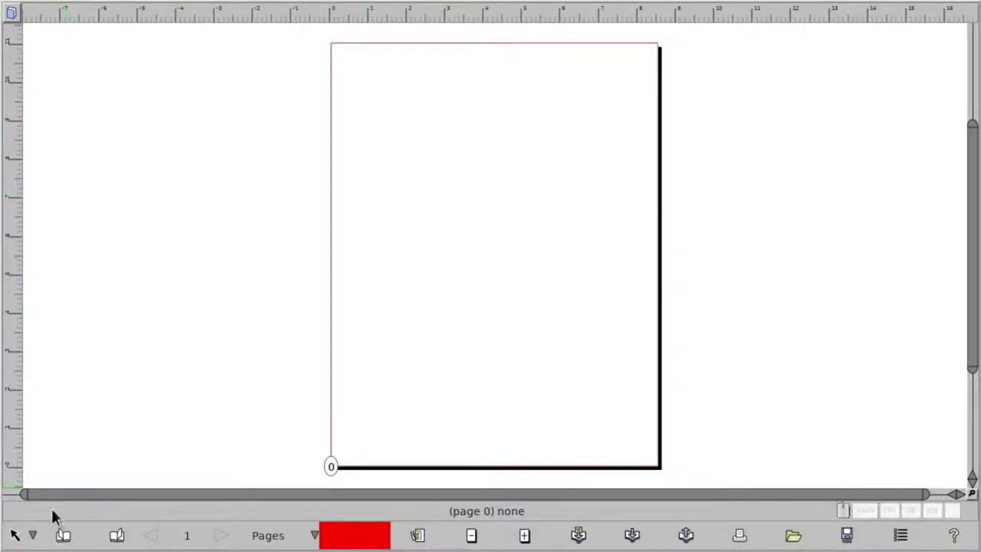
# Bring up the impose dialog and show the imposition type list to choose Cube.
pyautogui.click(16, 20)
pyautogui.click(42, 73)
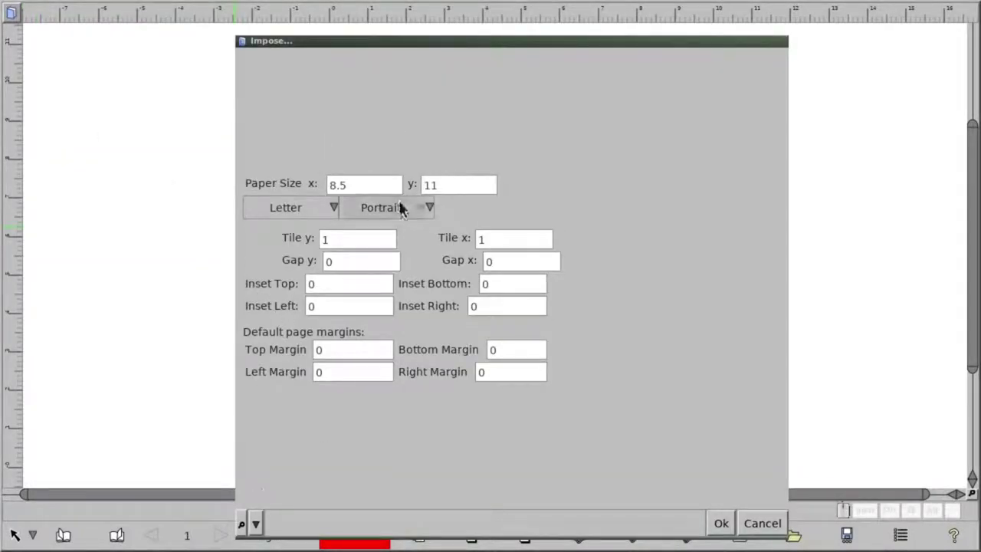
pyautogui.click(260, 534)
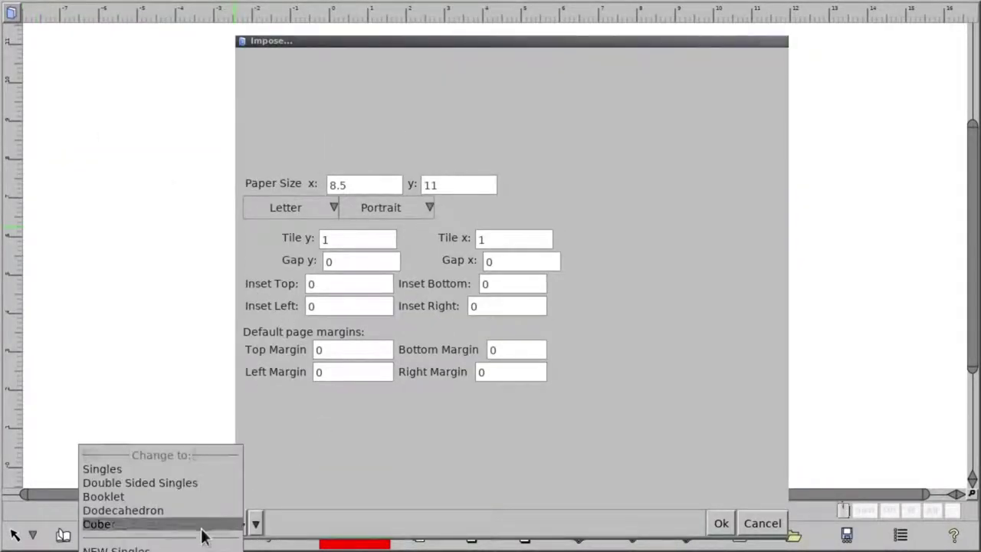
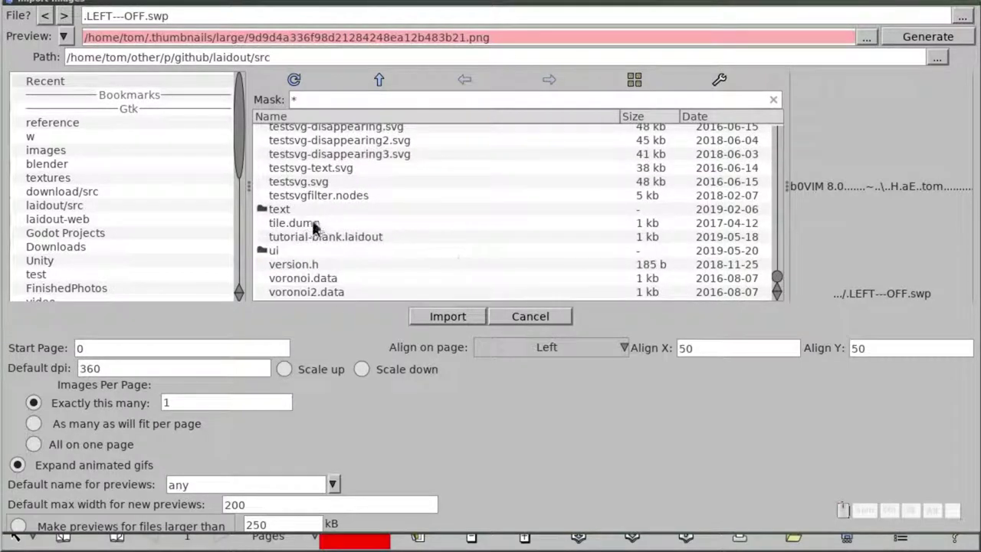
# Import an.gif from the testfiles folder with Scale up enabled.
pyautogui.click(303, 177)
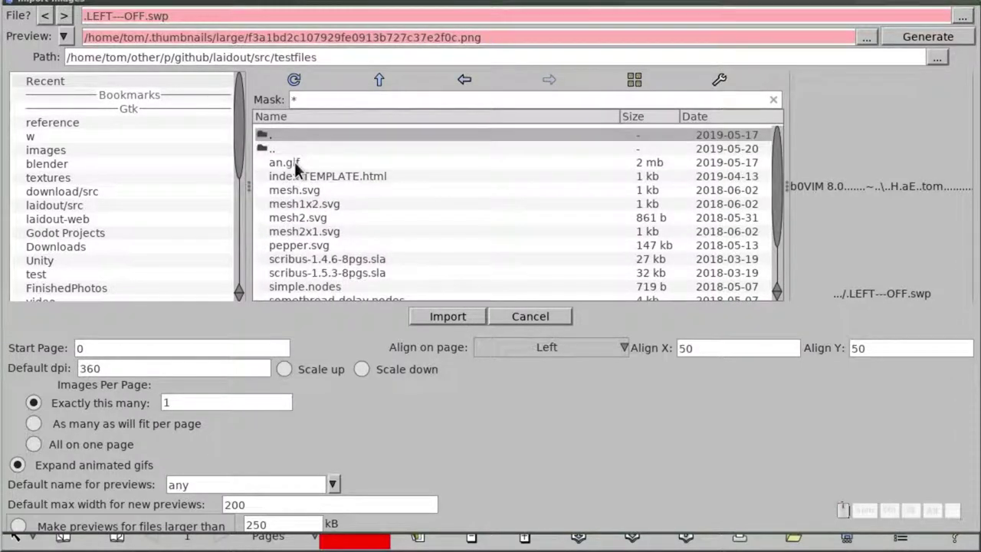
pyautogui.click(301, 168)
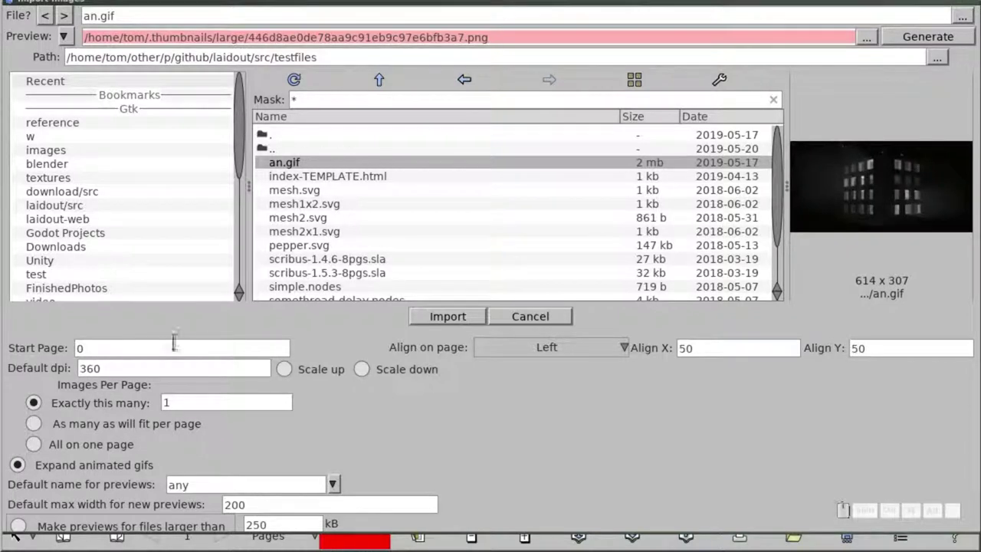
pyautogui.click(331, 377)
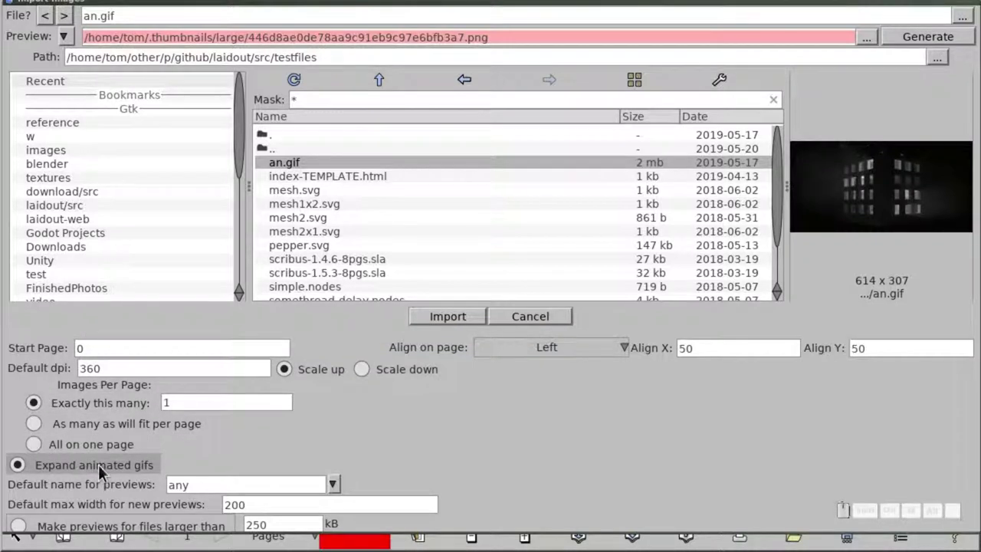
pyautogui.click(457, 321)
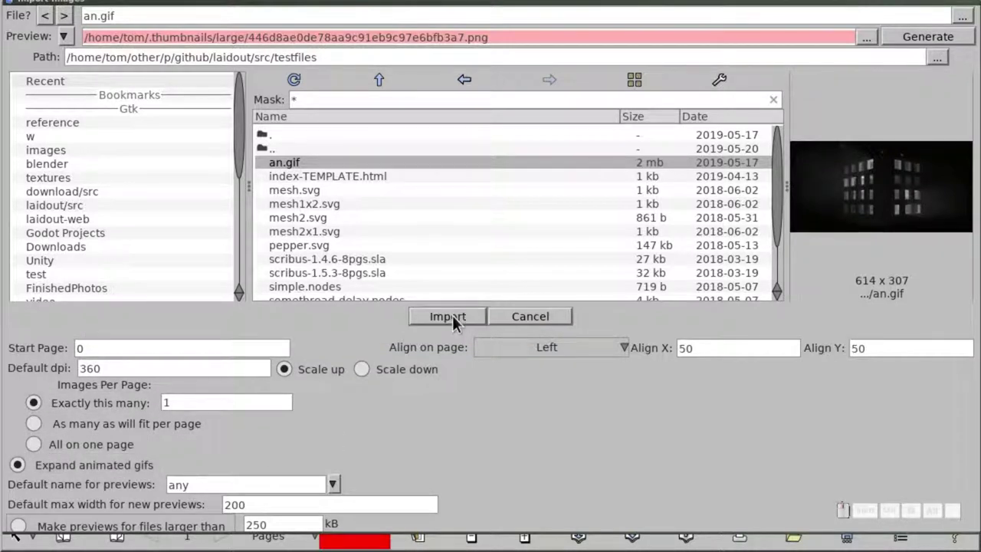